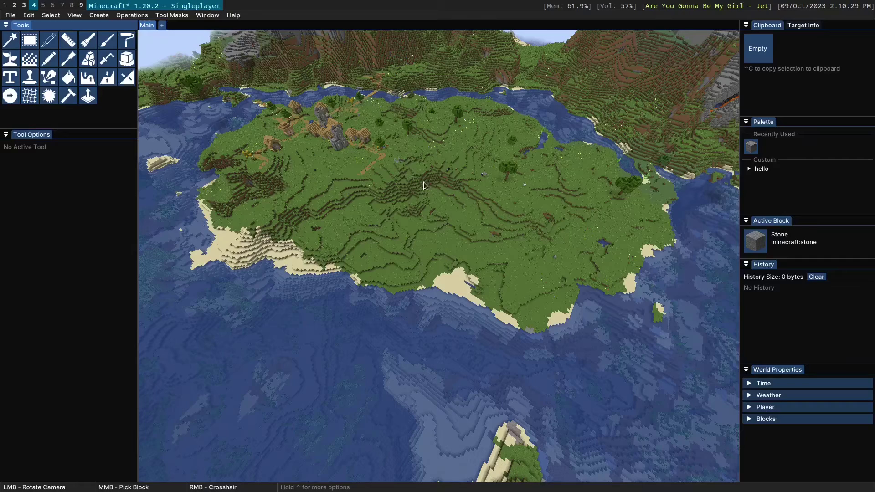
- Activate the Stamp tool with a sphere brush of radius 4, showing its Tool Options
{"action": "left_click", "coordinate": [446, 232]}
{"action": "scroll", "scroll_direction": "up", "scroll_amount": 3}
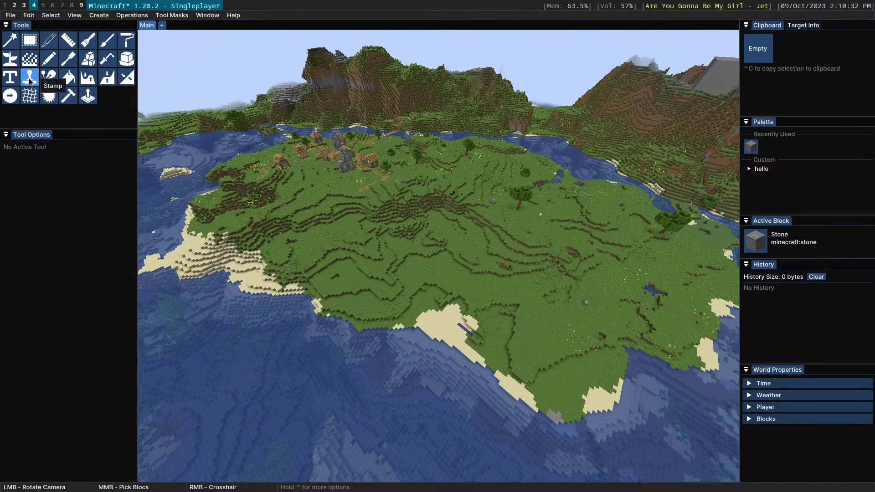
{"action": "left_click", "coordinate": [31, 79]}
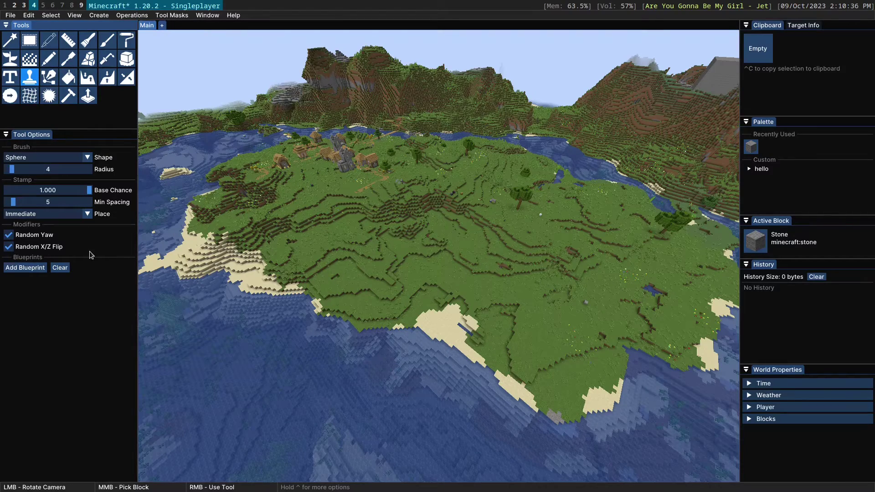
{"action": "left_click", "coordinate": [479, 256]}
{"action": "scroll", "scroll_direction": "up", "scroll_amount": 3}
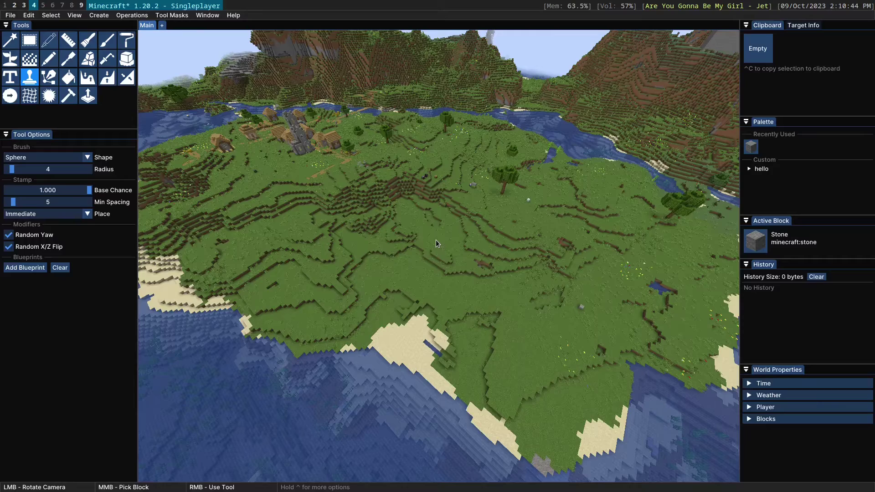
{"action": "left_click", "coordinate": [452, 241]}
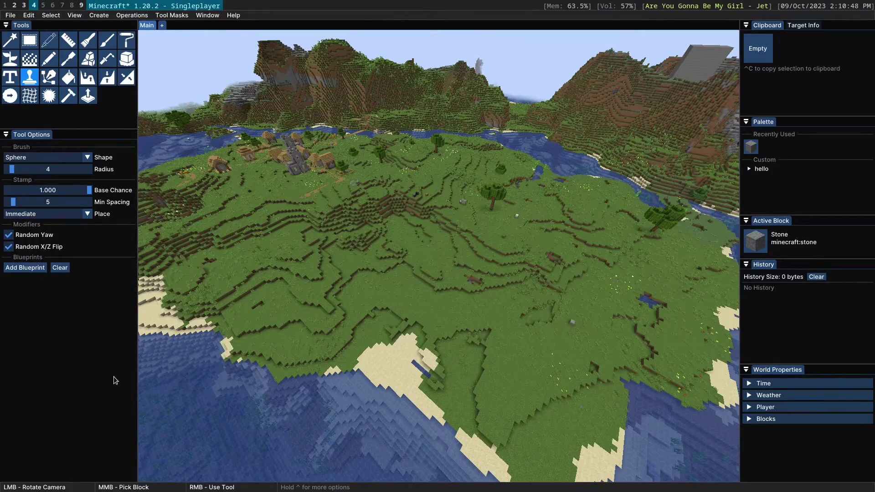
- Add Dark Tree 1, Dark Tree 10 and Dark Tree 2 from the soko folder, each at 33.3% chance
{"action": "left_click", "coordinate": [34, 269]}
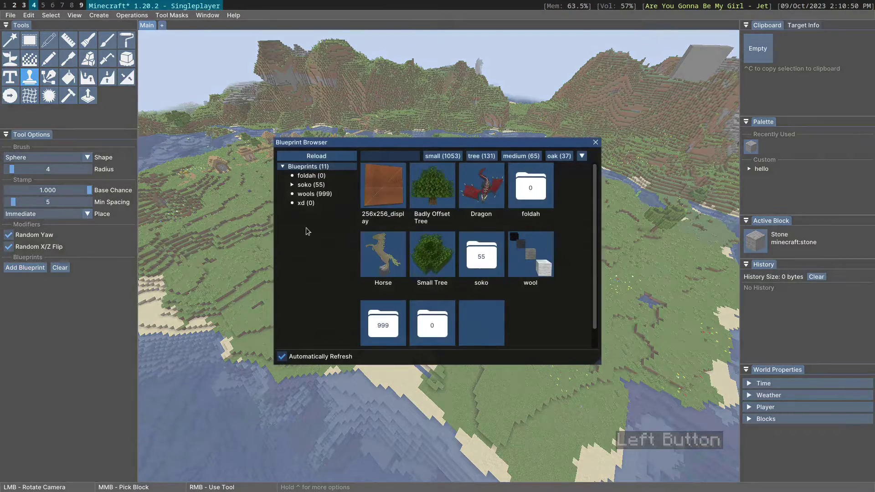
{"action": "left_click", "coordinate": [324, 187]}
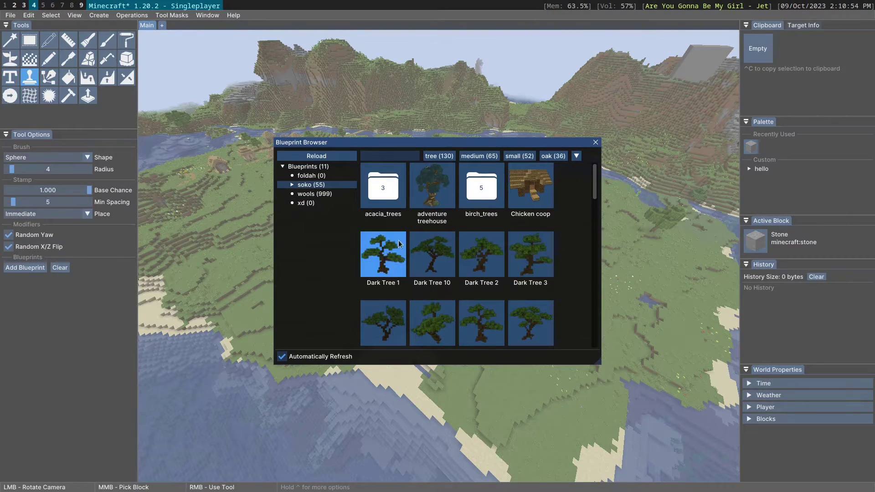
{"action": "left_click", "coordinate": [384, 261]}
{"action": "left_click", "coordinate": [429, 258]}
{"action": "left_click", "coordinate": [485, 259]}
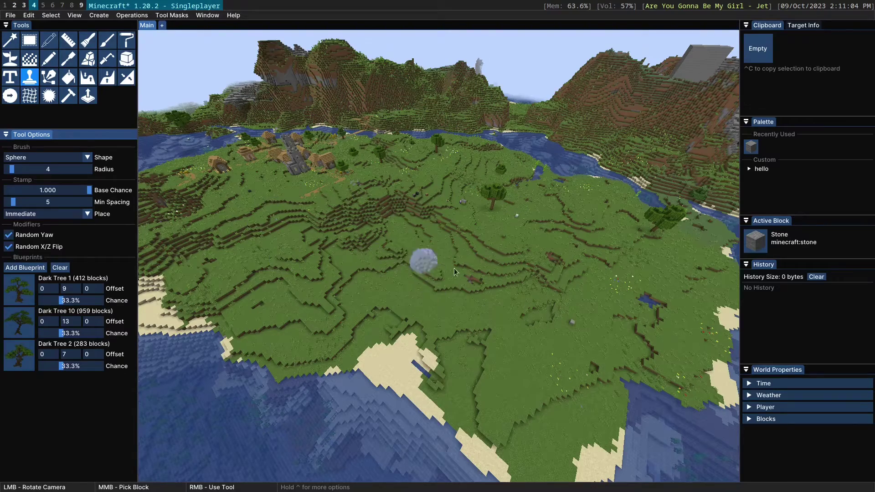
{"action": "left_click", "coordinate": [482, 262]}
{"action": "left_click", "coordinate": [449, 287]}
{"action": "scroll", "scroll_direction": "down", "scroll_amount": 3}
{"action": "right_click", "coordinate": [265, 233]}
{"action": "left_click", "coordinate": [411, 224]}
{"action": "scroll", "scroll_direction": "up", "scroll_amount": 3}
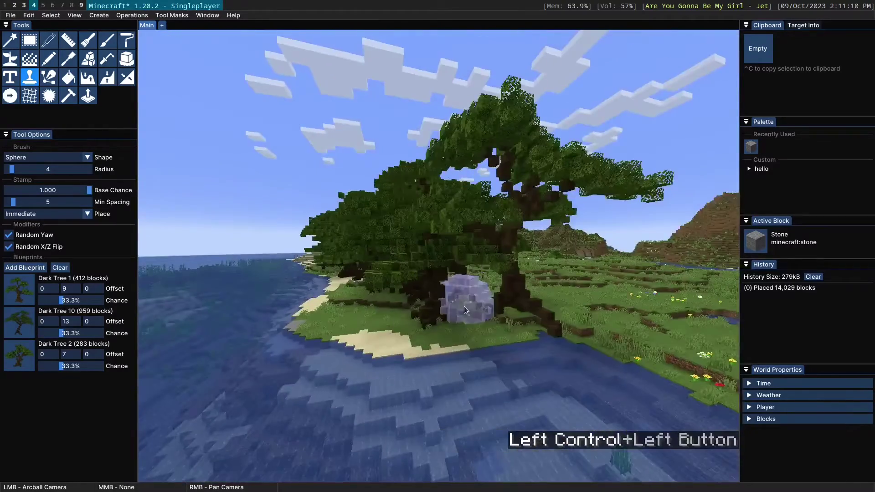
{"action": "scroll", "scroll_direction": "up", "scroll_amount": 3}
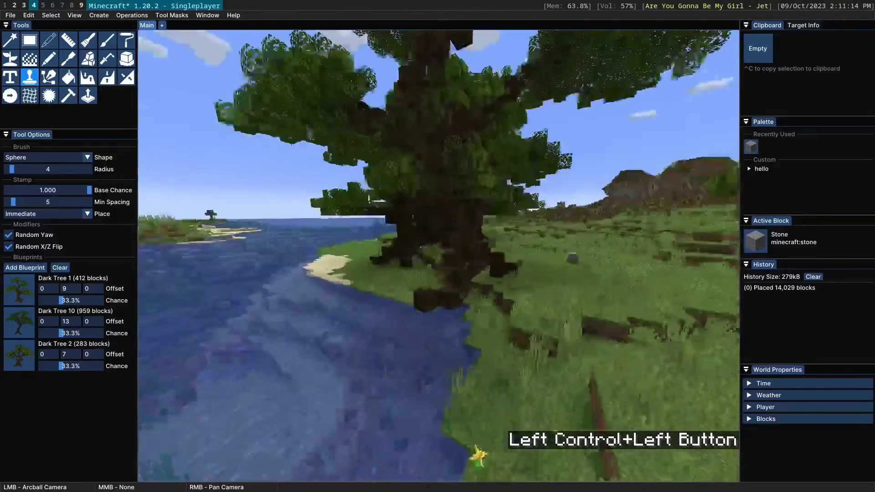
{"action": "scroll", "scroll_direction": "down", "scroll_amount": 3}
{"action": "scroll", "scroll_direction": "down", "scroll_amount": 3}
{"action": "key", "text": "ctrl+z"}
{"action": "left_click", "coordinate": [366, 223]}
{"action": "scroll", "scroll_direction": "up", "scroll_amount": 3}
{"action": "right_click", "coordinate": [299, 205]}
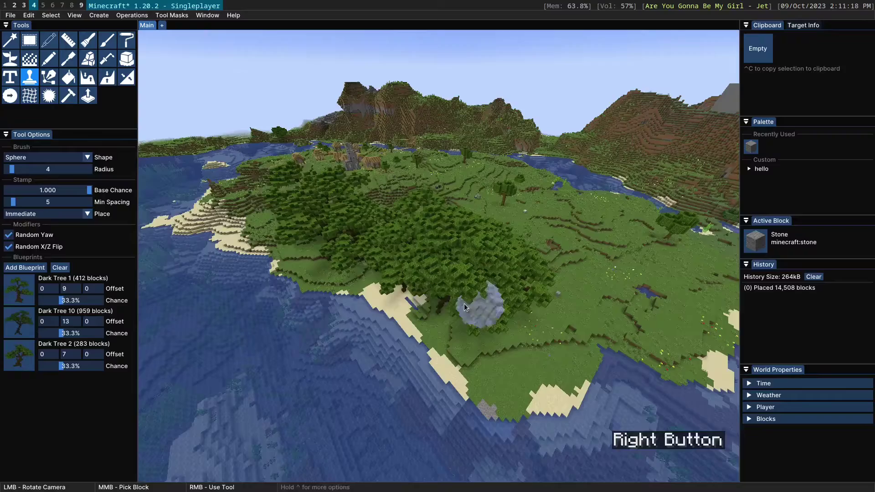
{"action": "left_click", "coordinate": [405, 290]}
{"action": "scroll", "scroll_direction": "up", "scroll_amount": 3}
{"action": "key", "text": "ctrl+z"}
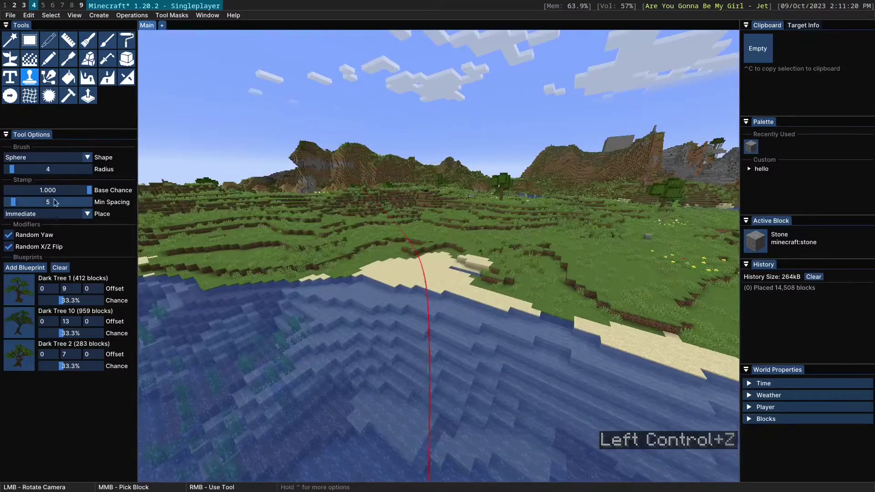
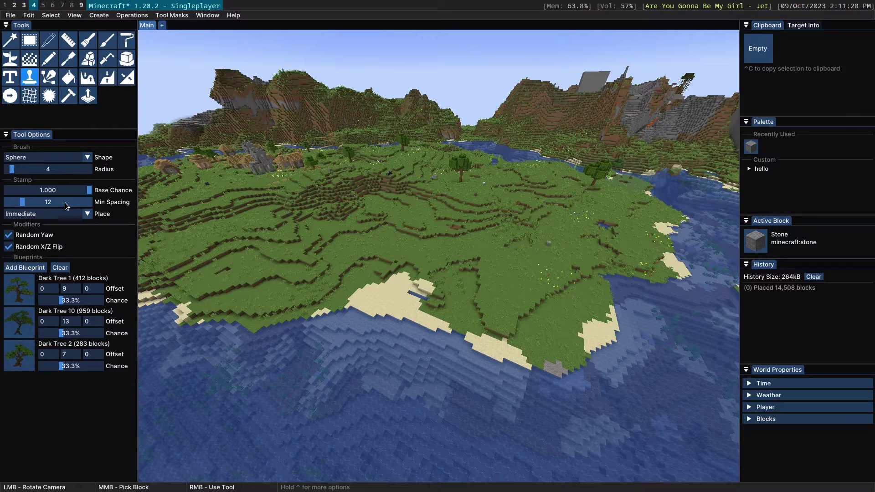
- Stamp a test grove of dark trees at spacing 12, inspect it, then undo it
{"action": "right_click", "coordinate": [220, 230]}
{"action": "left_click", "coordinate": [430, 259]}
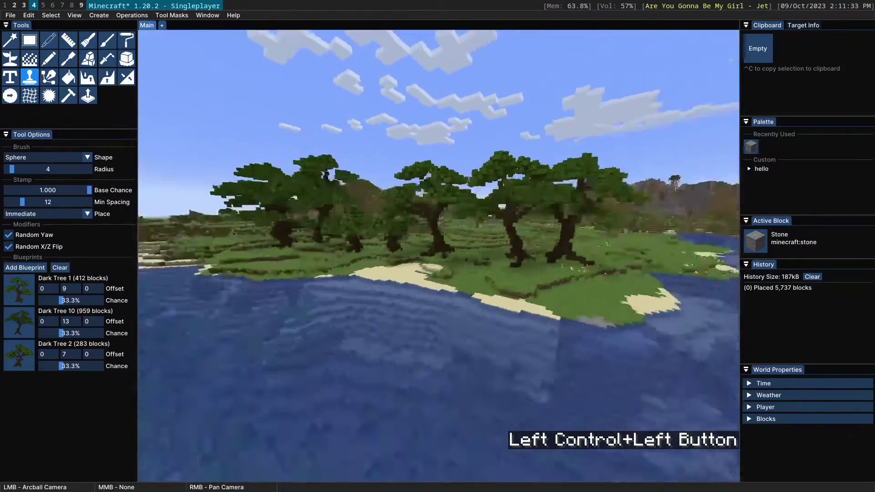
{"action": "key", "text": "ctrl+a"}
{"action": "key", "text": "ctrl+d"}
{"action": "left_click", "coordinate": [446, 248]}
{"action": "scroll", "scroll_direction": "down", "scroll_amount": 3}
{"action": "scroll", "scroll_direction": "up", "scroll_amount": 3}
{"action": "key", "text": "ctrl+z"}
- Raise Min Spacing to 15 and stamp a fresh patch of dark trees
{"action": "left_click", "coordinate": [403, 215]}
{"action": "scroll", "scroll_direction": "up", "scroll_amount": 3}
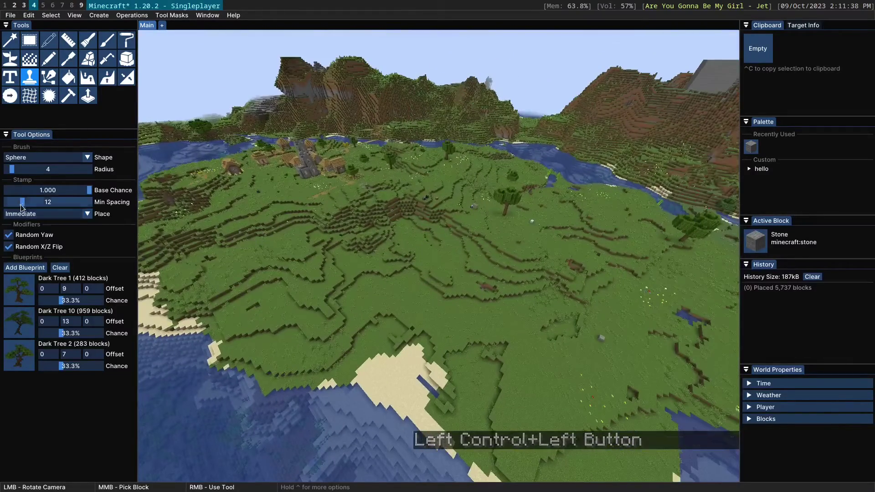
{"action": "left_click", "coordinate": [27, 204]}
{"action": "right_click", "coordinate": [277, 256]}
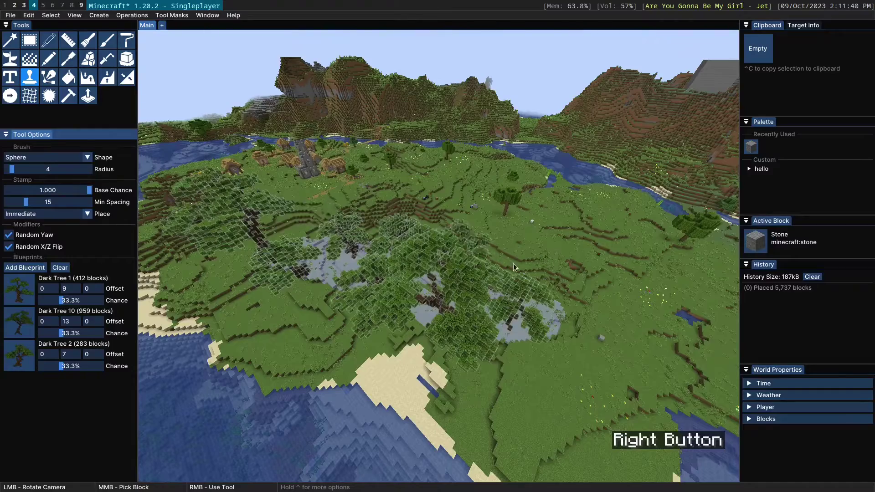
{"action": "left_click", "coordinate": [348, 265]}
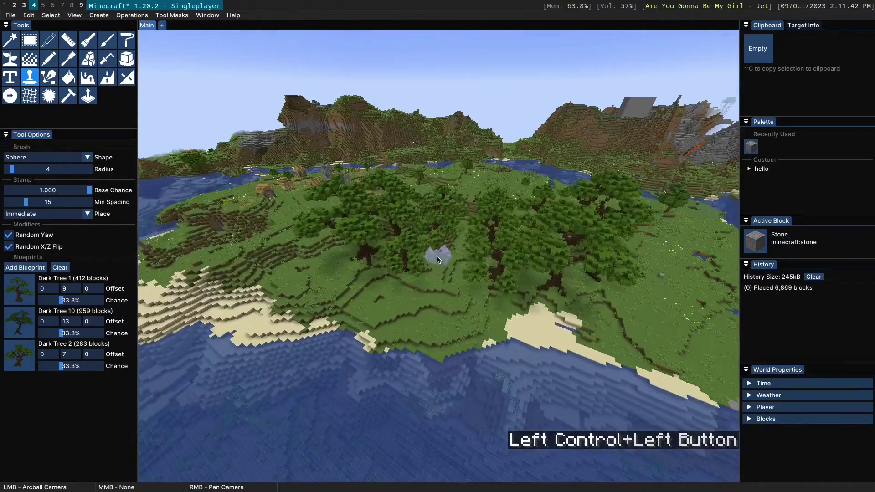
{"action": "key", "text": "ctrl+z"}
{"action": "left_click", "coordinate": [499, 250]}
{"action": "scroll", "scroll_direction": "up", "scroll_amount": 3}
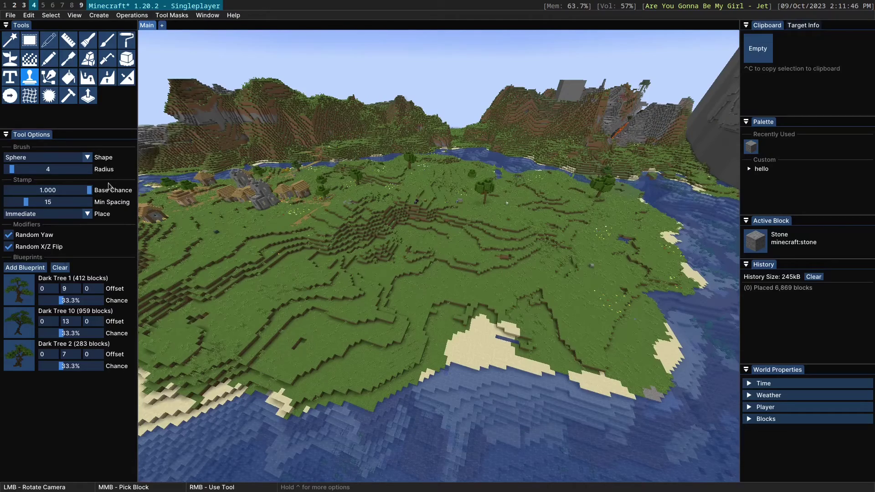
{"action": "left_click", "coordinate": [77, 190]}
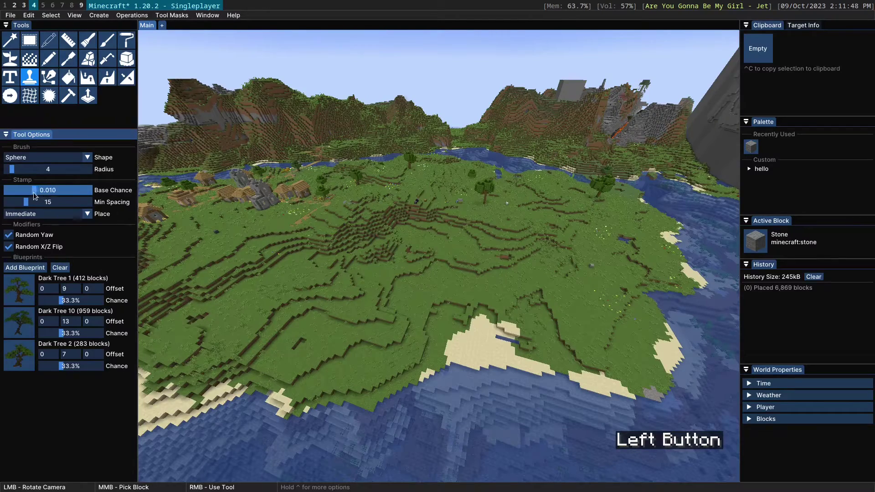
{"action": "left_click", "coordinate": [462, 241]}
{"action": "scroll", "scroll_direction": "down", "scroll_amount": 3}
{"action": "right_click", "coordinate": [329, 245]}
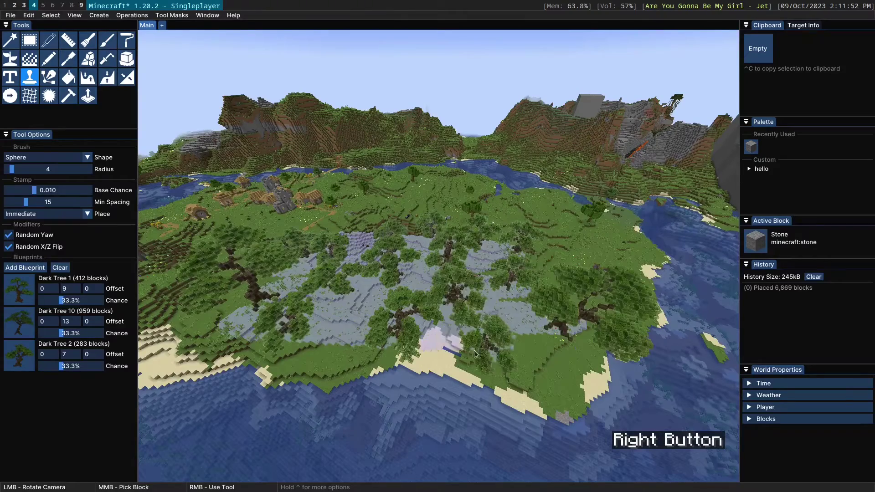
{"action": "left_click", "coordinate": [341, 296]}
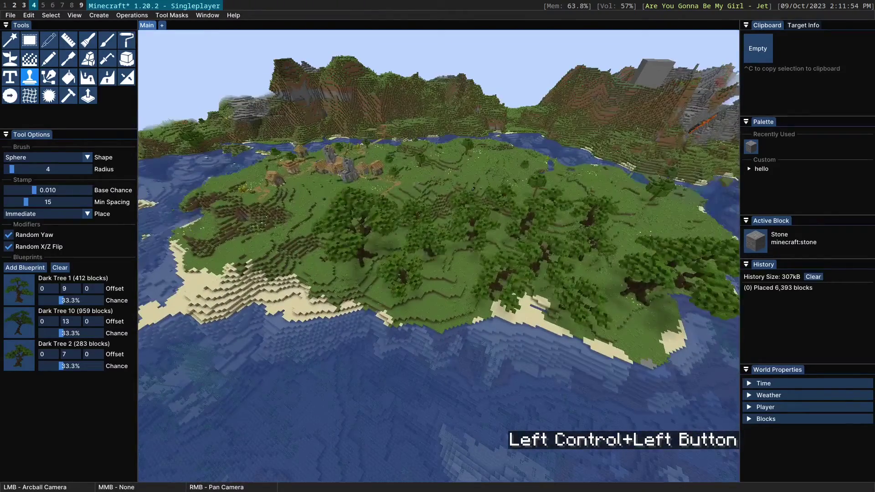
{"action": "key", "text": "ctrl+z"}
{"action": "left_click", "coordinate": [32, 190]}
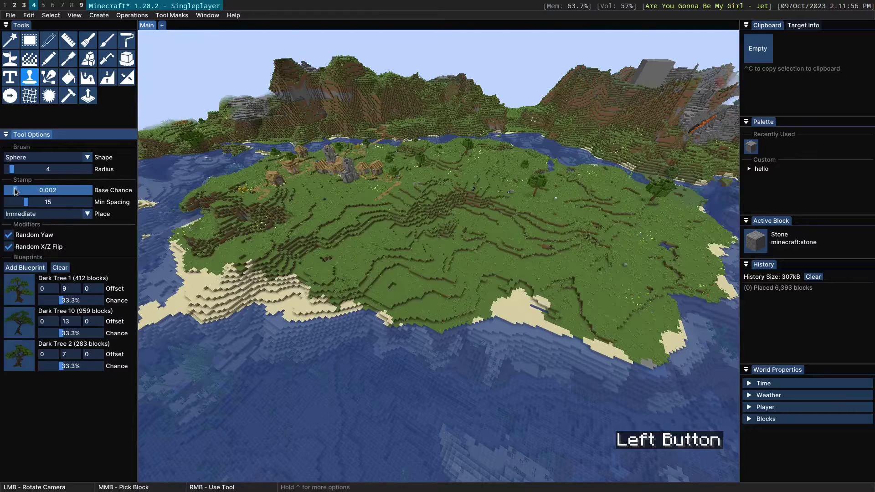
{"action": "right_click", "coordinate": [497, 208]}
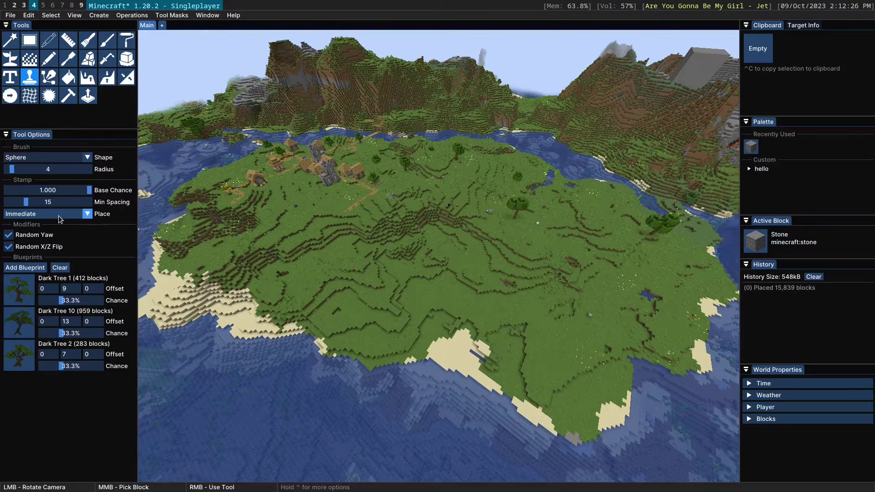
- Stamp and undo a batch of trees, then switch Place to Deferred
{"action": "left_click", "coordinate": [62, 217]}
{"action": "right_click", "coordinate": [283, 236]}
{"action": "left_click", "coordinate": [410, 273]}
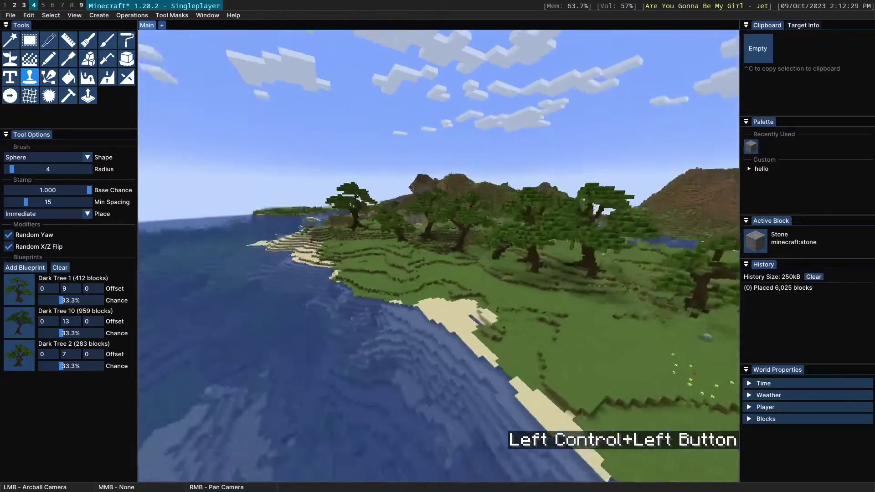
{"action": "key", "text": "ctrl+z"}
{"action": "left_click", "coordinate": [69, 217]}
{"action": "left_click", "coordinate": [65, 236]}
- Stamp a deferred preview batch of dark oak trees on the island
{"action": "left_click", "coordinate": [448, 228]}
{"action": "scroll", "scroll_direction": "up", "scroll_amount": 3}
{"action": "scroll", "scroll_direction": "down", "scroll_amount": 3}
{"action": "right_click", "coordinate": [236, 286]}
{"action": "left_click", "coordinate": [465, 332]}
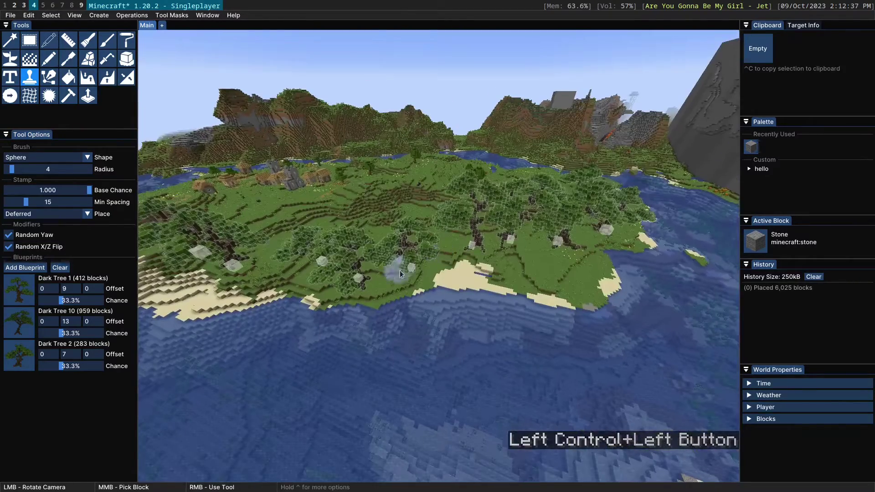
{"action": "left_click", "coordinate": [269, 262]}
{"action": "scroll", "scroll_direction": "up", "scroll_amount": 3}
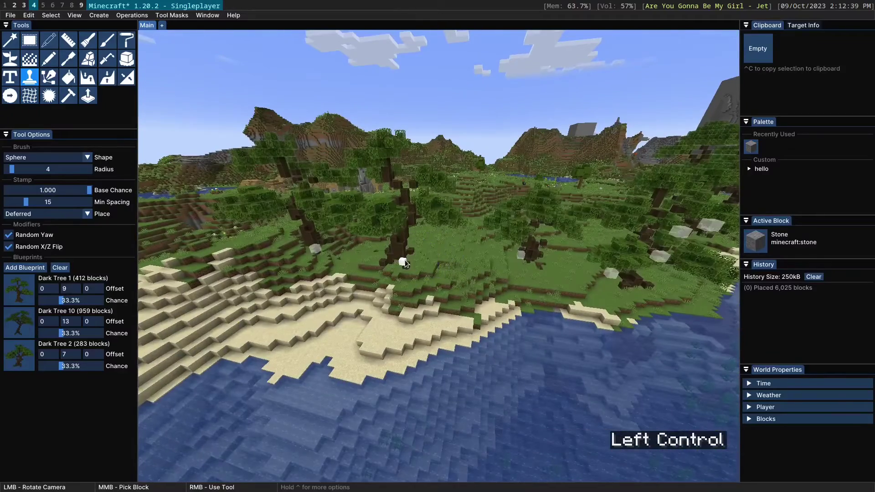
- Reposition individual previewed trees with the gizmo
{"action": "left_click", "coordinate": [409, 262]}
{"action": "left_click", "coordinate": [410, 274]}
{"action": "scroll", "scroll_direction": "up", "scroll_amount": 3}
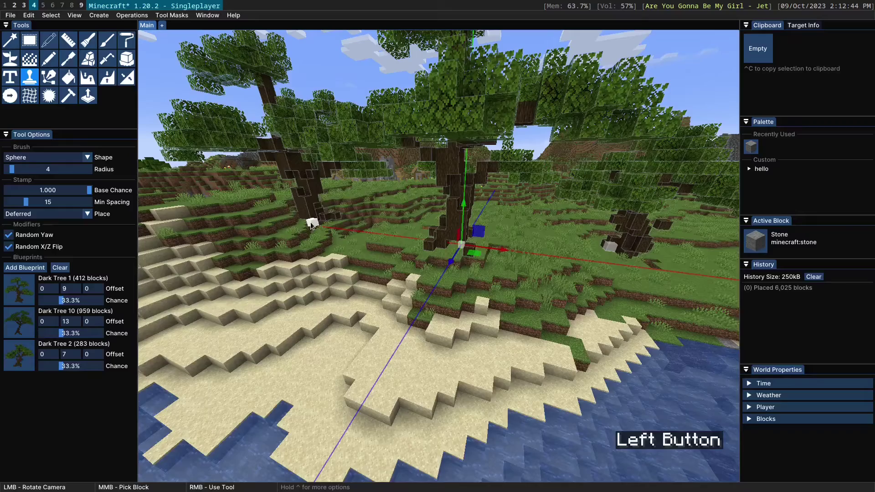
{"action": "left_click", "coordinate": [315, 216]}
{"action": "scroll", "scroll_direction": "up", "scroll_amount": 3}
{"action": "left_click", "coordinate": [391, 268]}
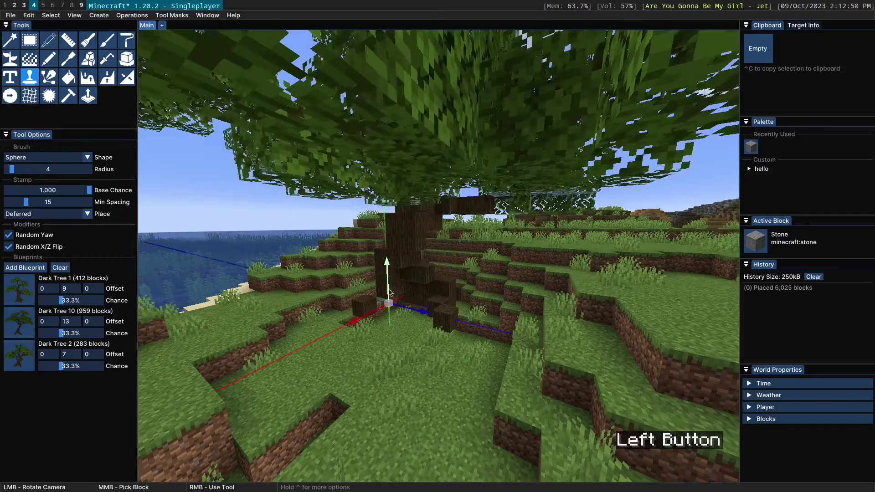
{"action": "left_click", "coordinate": [477, 314]}
{"action": "scroll", "scroll_direction": "down", "scroll_amount": 3}
{"action": "scroll", "scroll_direction": "down", "scroll_amount": 3}
{"action": "scroll", "scroll_direction": "up", "scroll_amount": 3}
{"action": "left_click", "coordinate": [338, 221]}
- Stamp more trees over the island and commit about 8,961 blocks to the world
{"action": "right_click", "coordinate": [428, 221]}
{"action": "left_click", "coordinate": [411, 258]}
{"action": "scroll", "scroll_direction": "down", "scroll_amount": 3}
{"action": "key", "text": "Return"}
{"action": "left_click", "coordinate": [434, 254]}
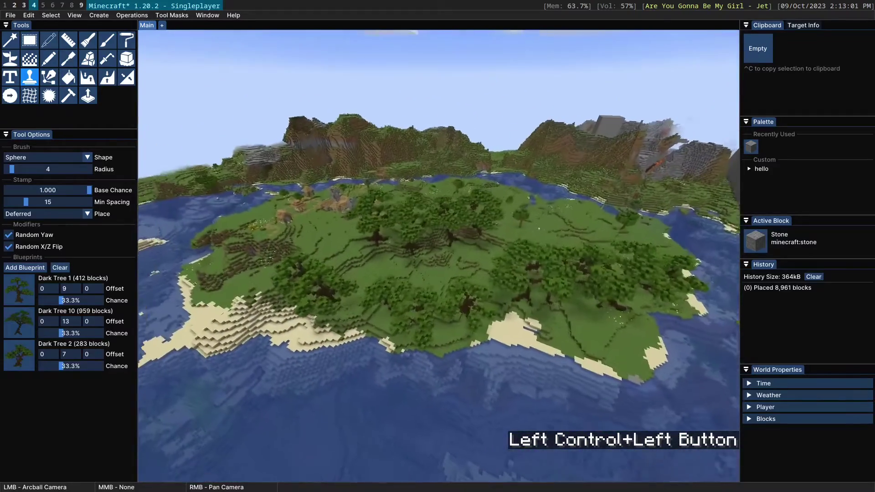
- Undo the committed trees and stamp a test batch near the shoreline to check height
{"action": "key", "text": "ctrl+z"}
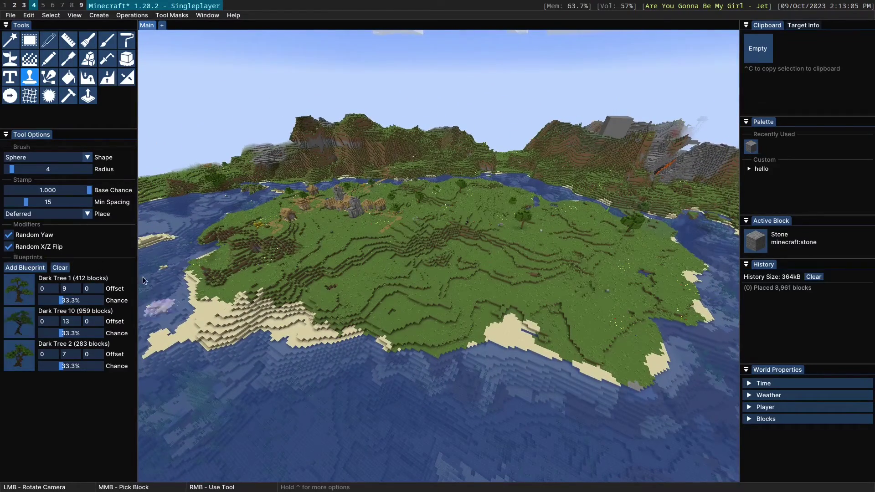
{"action": "right_click", "coordinate": [396, 291]}
{"action": "left_click", "coordinate": [400, 297]}
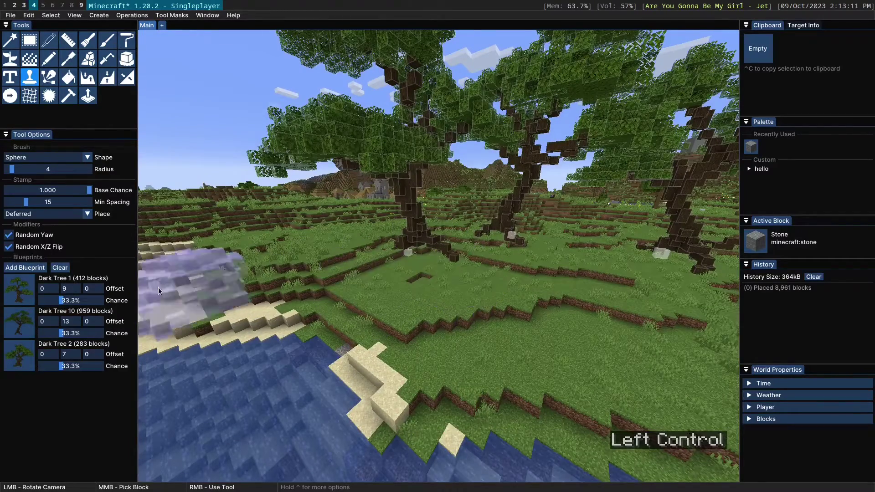
{"action": "scroll", "scroll_direction": "down", "scroll_amount": 3}
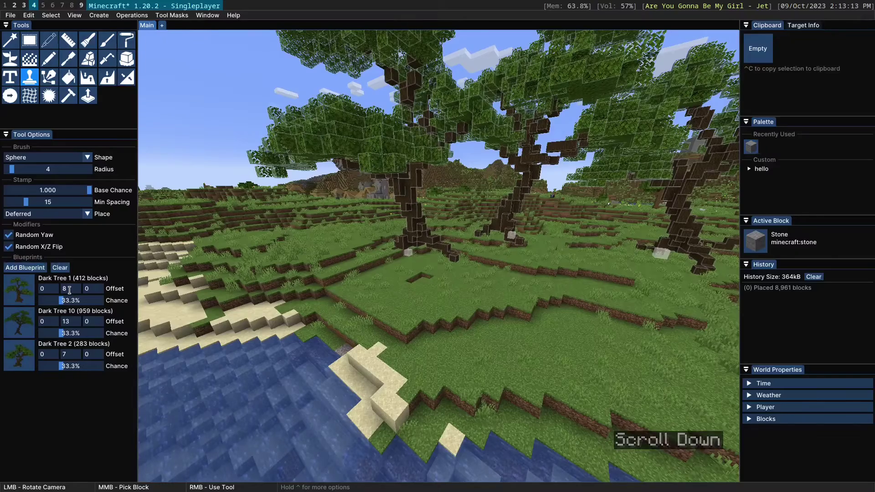
{"action": "scroll", "scroll_direction": "down", "scroll_amount": 3}
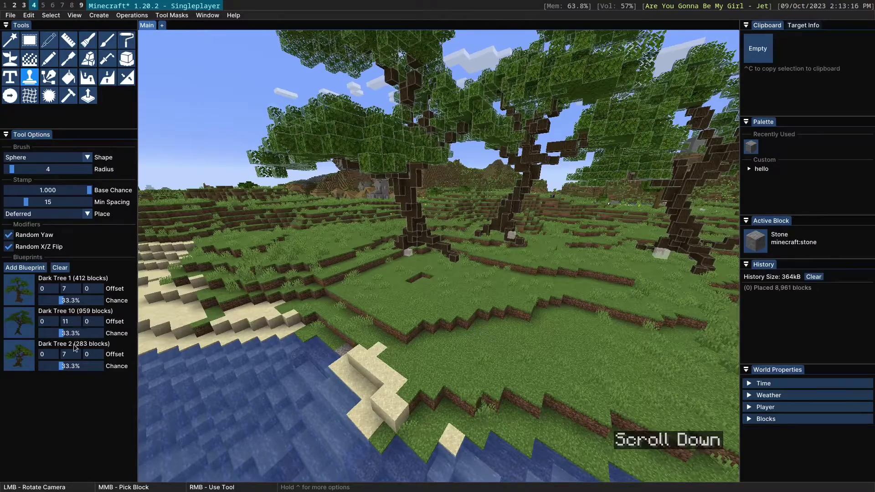
{"action": "scroll", "scroll_direction": "down", "scroll_amount": 3}
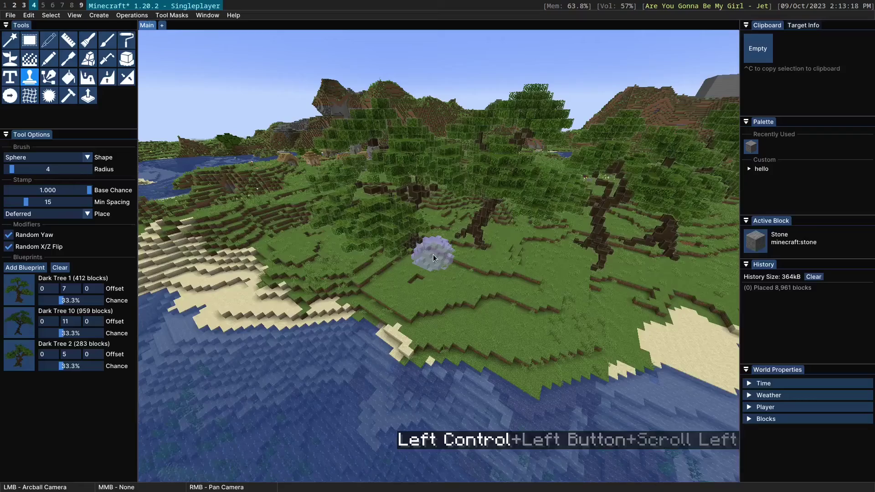
- Discard the test trees and lower the Offset Y of Dark Tree 1, 10 and 2 to 7, 11 and 5
{"action": "key", "text": "ctrl+z"}
{"action": "right_click", "coordinate": [321, 224]}
{"action": "left_click", "coordinate": [400, 238]}
{"action": "scroll", "scroll_direction": "up", "scroll_amount": 3}
{"action": "scroll", "scroll_direction": "down", "scroll_amount": 3}
- Keep Random Yaw and Random X/Z Flip checked and set Place back to Immediate
{"action": "key", "text": "ctrl+z"}
{"action": "left_click", "coordinate": [511, 249]}
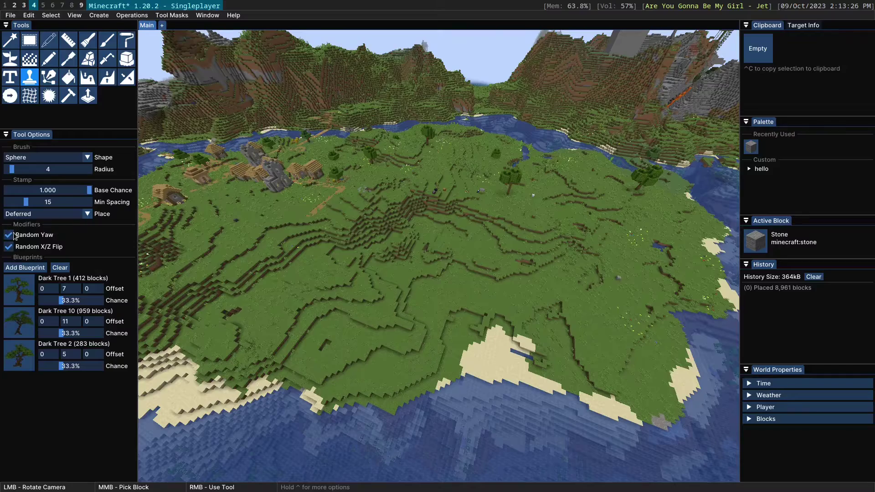
{"action": "left_click", "coordinate": [30, 237]}
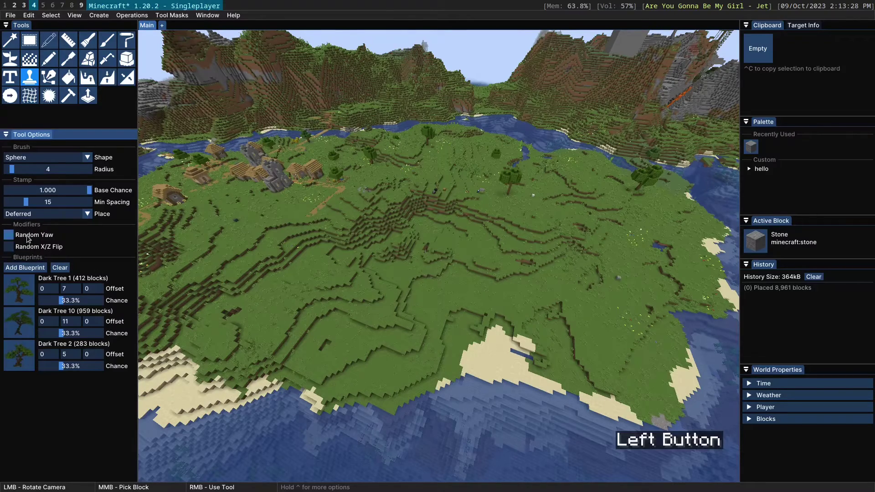
{"action": "left_click", "coordinate": [469, 236]}
{"action": "scroll", "scroll_direction": "down", "scroll_amount": 3}
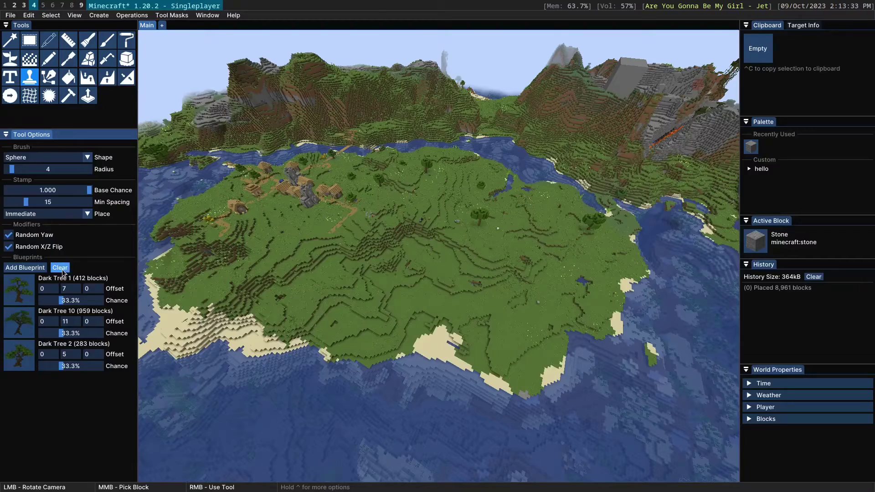
- Replace the blueprints with Small Tree at radius 64 and Min Spacing 5, with the F3 overlay shown
{"action": "left_click", "coordinate": [65, 271]}
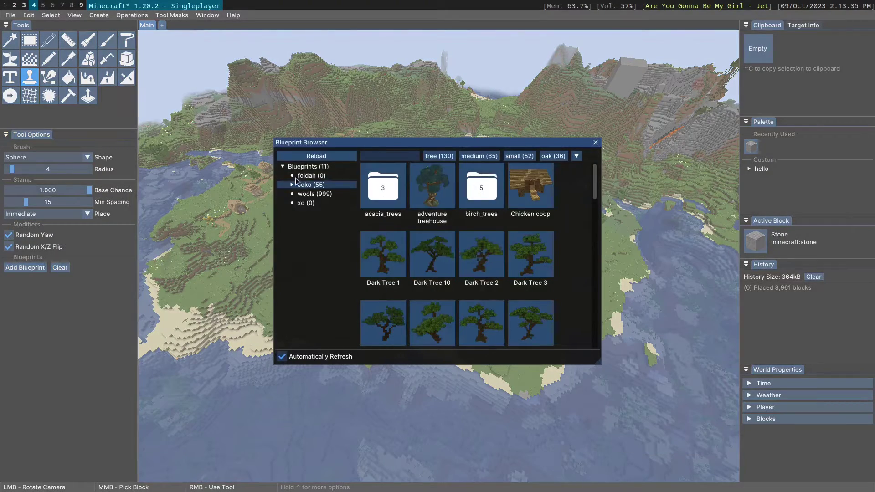
{"action": "left_click", "coordinate": [315, 167]}
{"action": "left_click", "coordinate": [438, 264]}
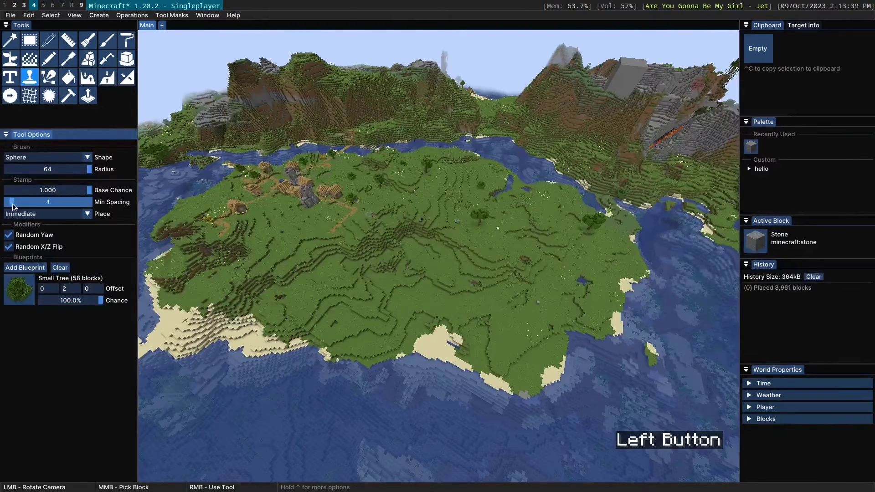
{"action": "left_click", "coordinate": [161, 210]}
{"action": "scroll", "scroll_direction": "down", "scroll_amount": 3}
{"action": "key", "text": "F3"}
- Mass-stamp Small Tree batches across the island, reaching about 196,711 placed blocks
{"action": "right_click", "coordinate": [524, 210]}
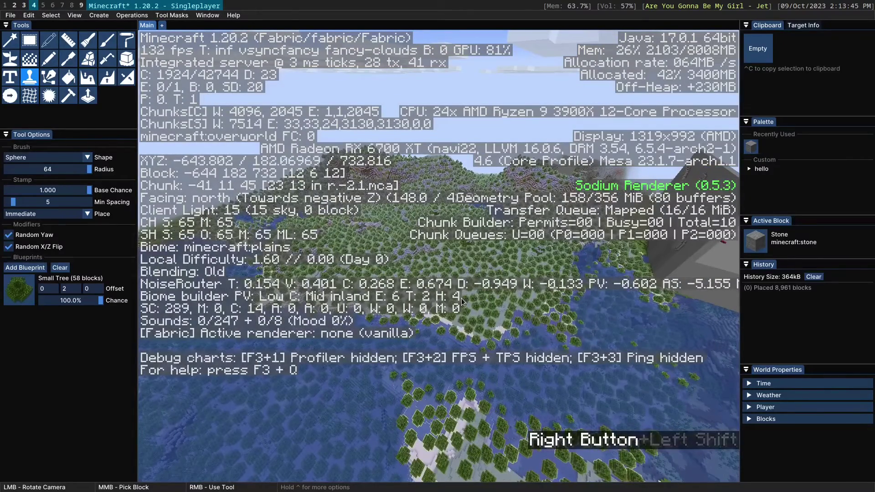
{"action": "left_click", "coordinate": [423, 305]}
{"action": "scroll", "scroll_direction": "down", "scroll_amount": 3}
{"action": "scroll", "scroll_direction": "down", "scroll_amount": 3}
{"action": "key", "text": "ctrl+z"}
{"action": "scroll", "scroll_direction": "up", "scroll_amount": 3}
{"action": "scroll", "scroll_direction": "up", "scroll_amount": 3}
{"action": "key", "text": "s"}
{"action": "right_click", "coordinate": [557, 211]}
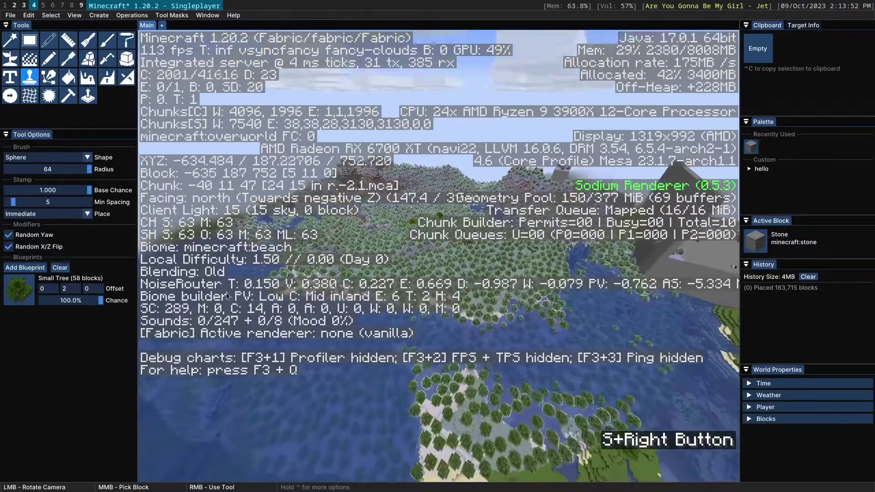
{"action": "key", "text": "shift+s"}
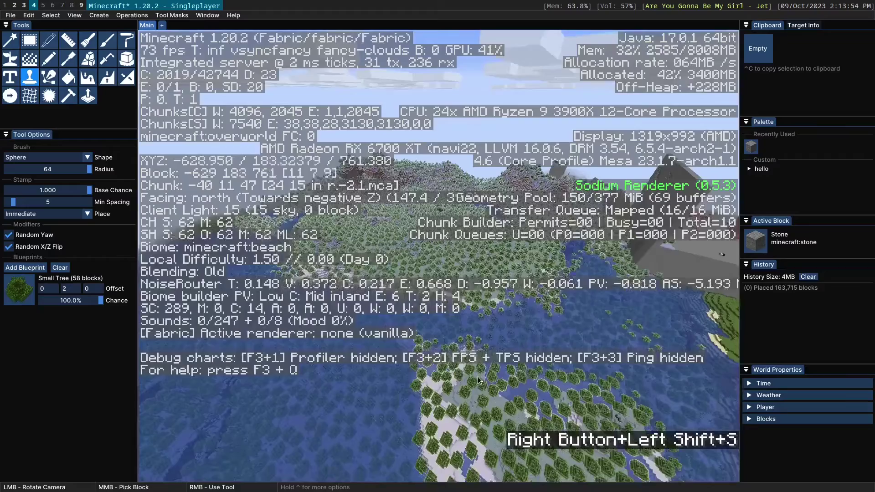
{"action": "scroll", "scroll_direction": "down", "scroll_amount": 3}
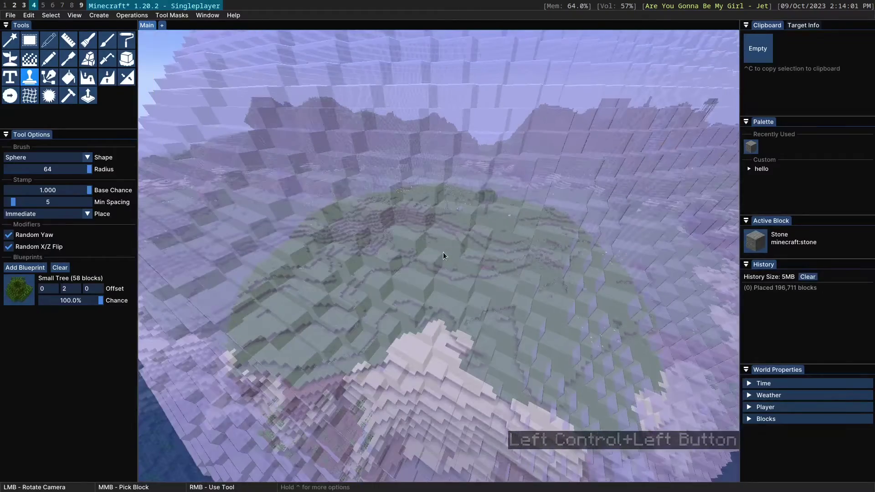